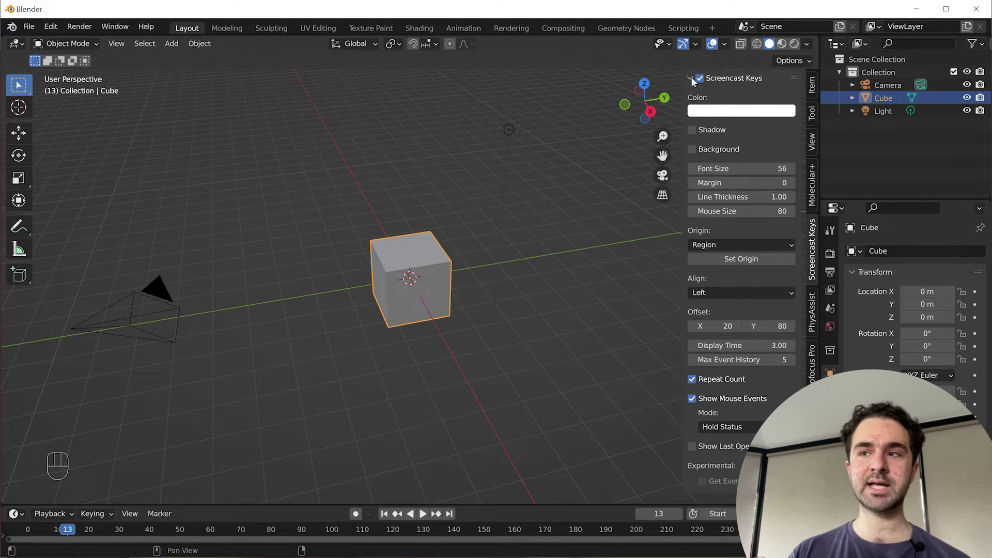
Step: Set the render engine to Cycles with GPU Compute as the device, then select the cube and light
{"action": "left_click", "coordinate": [691, 80]}
{"action": "left_click_drag", "start_coordinate": [934, 253], "coordinate": [939, 300]}
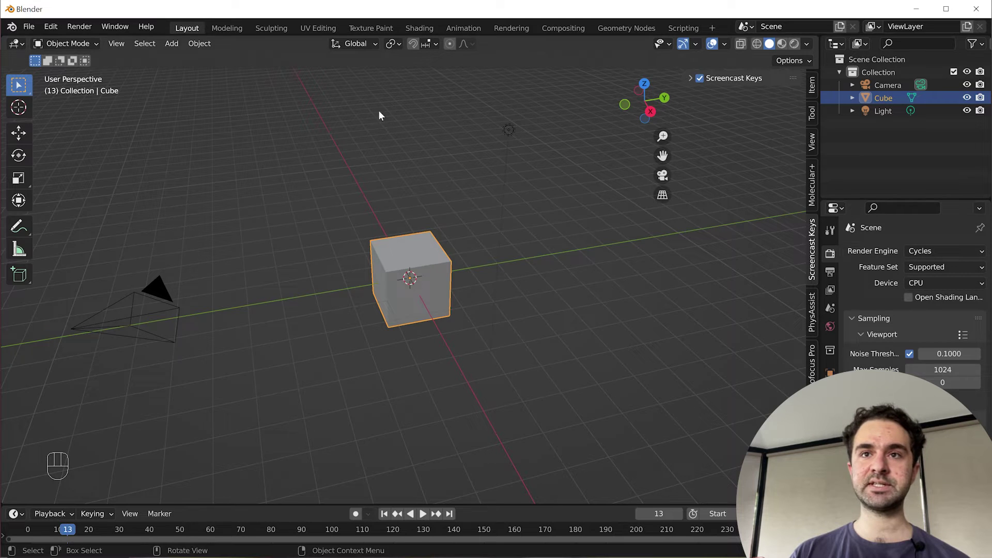
{"action": "left_click_drag", "start_coordinate": [59, 31], "coordinate": [184, 180]}
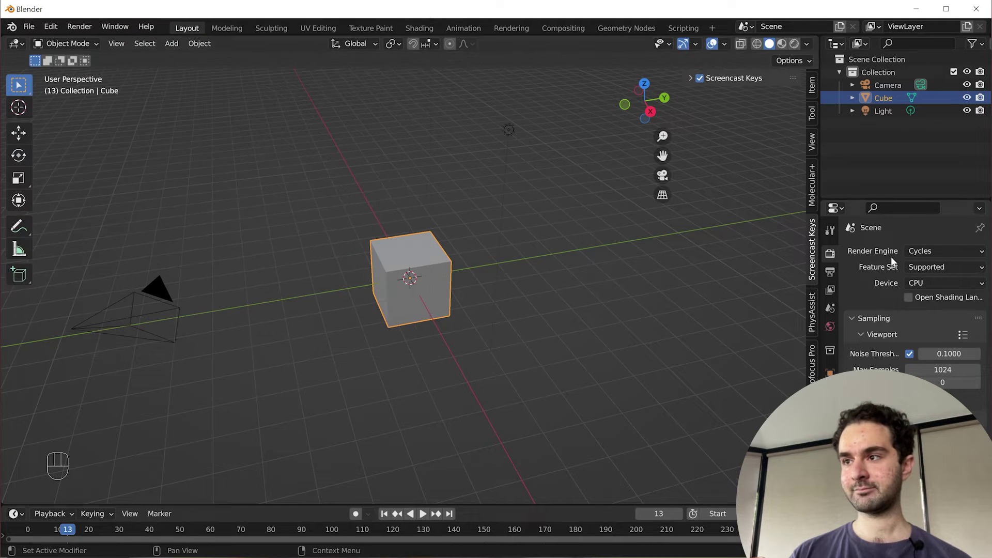
{"action": "left_click_drag", "start_coordinate": [929, 286], "coordinate": [925, 295]}
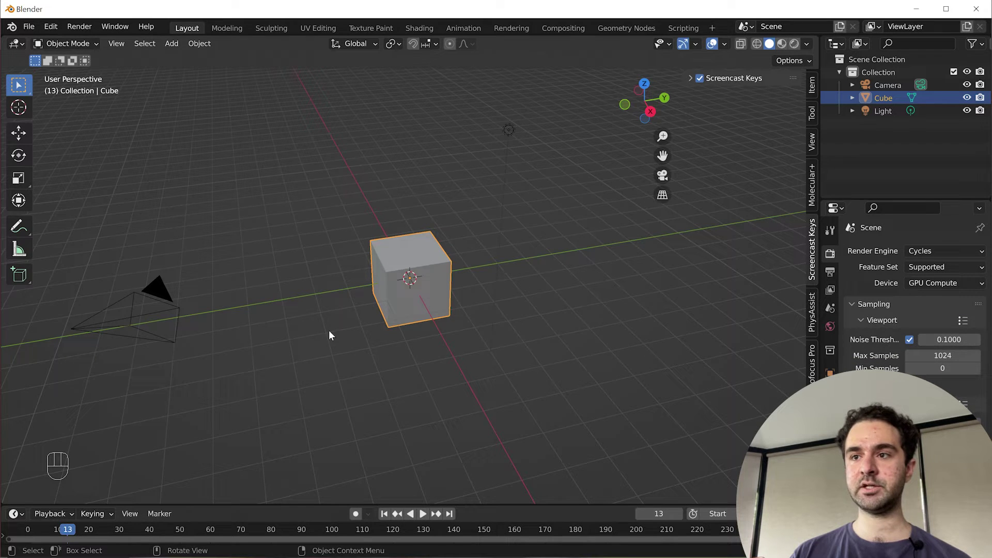
{"action": "left_click_drag", "start_coordinate": [529, 332], "coordinate": [575, 377]}
Step: Delete the cube and light, reset the camera, then move it 9 m on Y and rotate 90° on X
{"action": "key", "text": "x"}
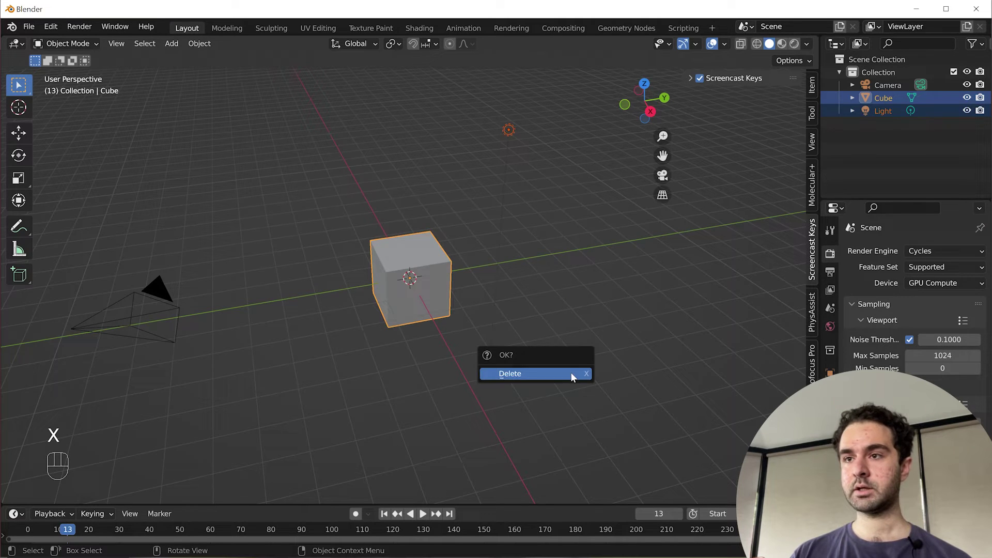
{"action": "left_click", "coordinate": [163, 294]}
{"action": "key", "text": "alt+r"}
{"action": "key", "text": "alt+g"}
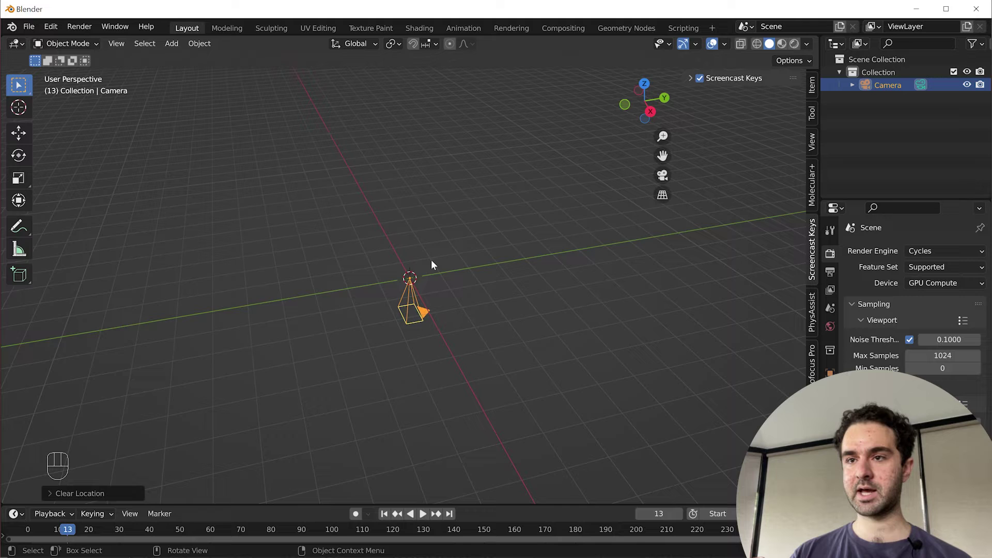
{"action": "key", "text": "g"}
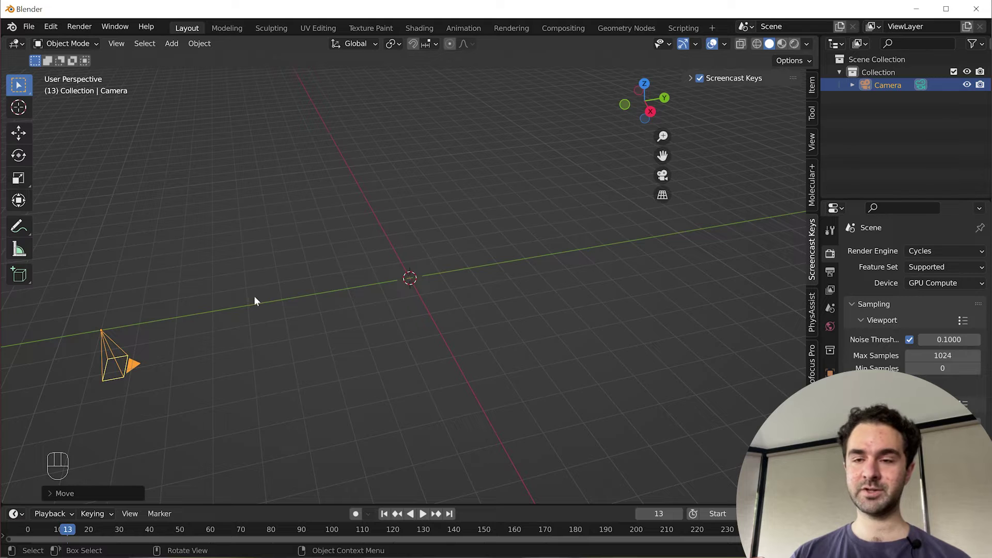
{"action": "key", "text": "r"}
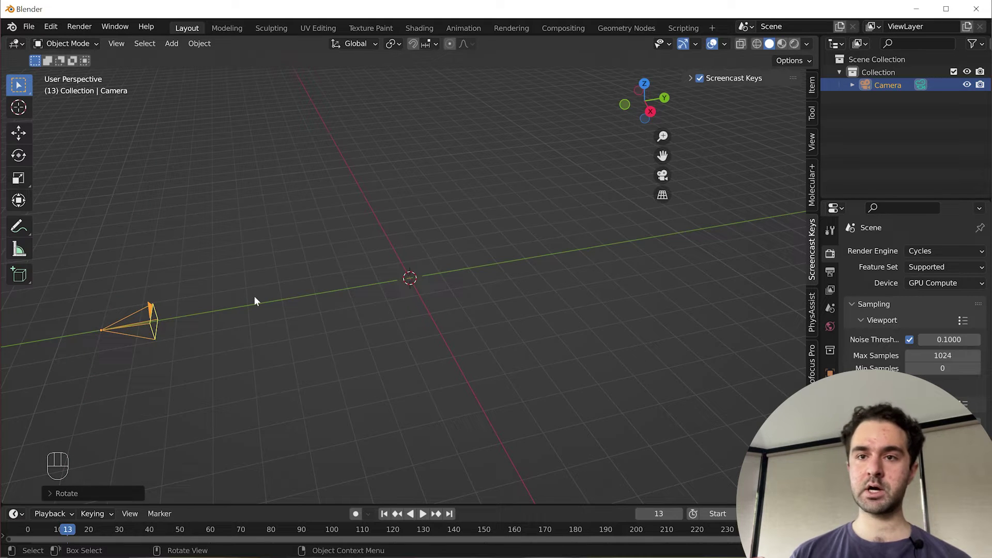
Step: Add a torus at the origin with finer ring resolution and give it smooth shading
{"action": "key", "text": "shift+a"}
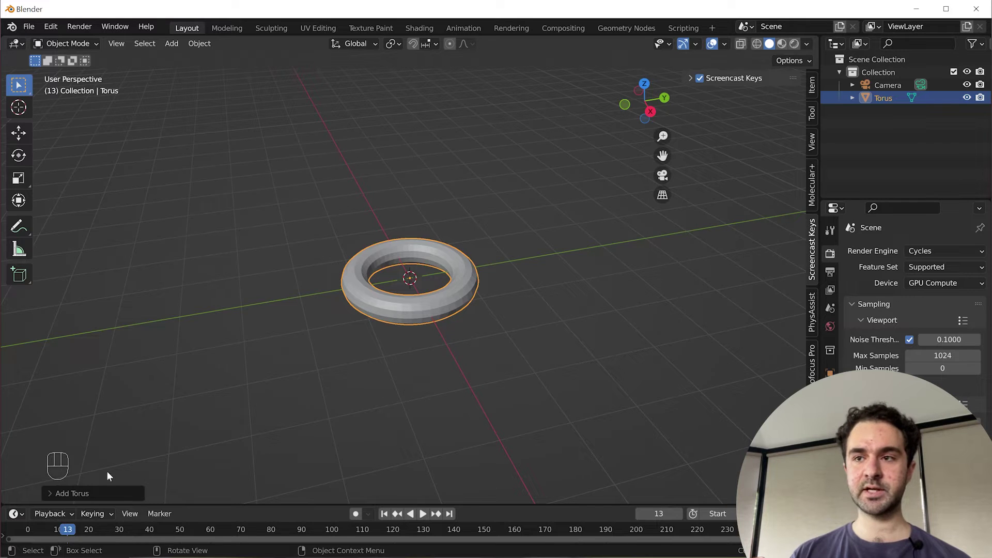
{"action": "left_click", "coordinate": [54, 498]}
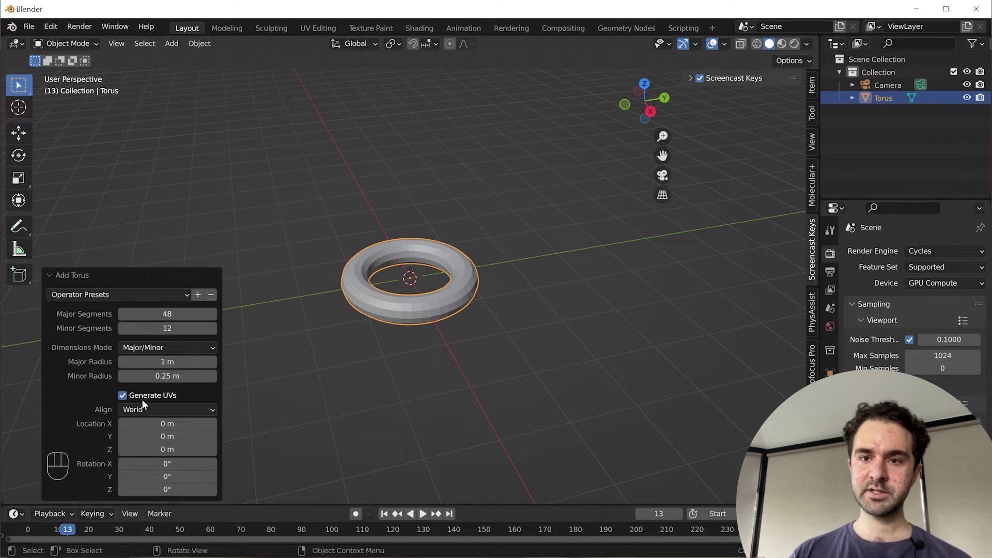
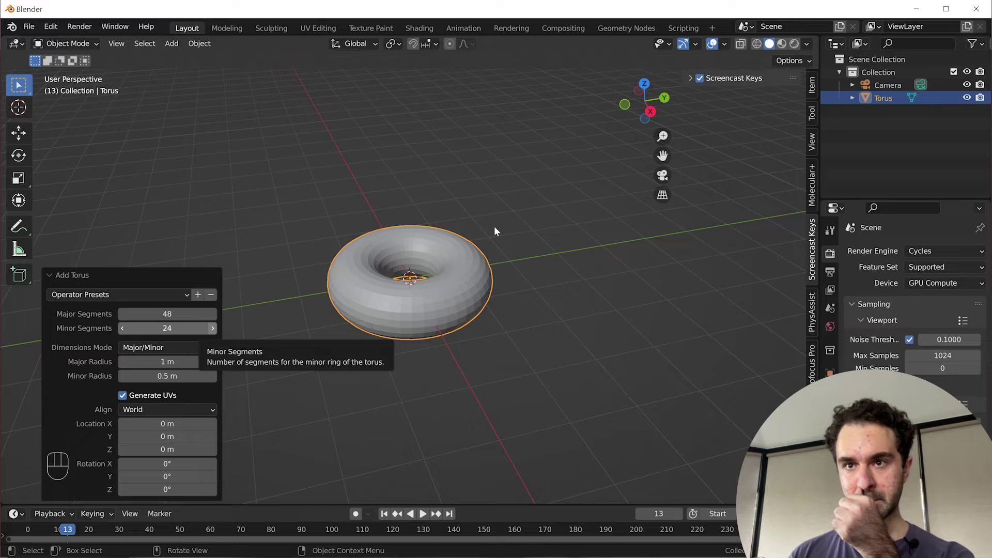
{"action": "left_click_drag", "start_coordinate": [201, 46], "coordinate": [263, 318]}
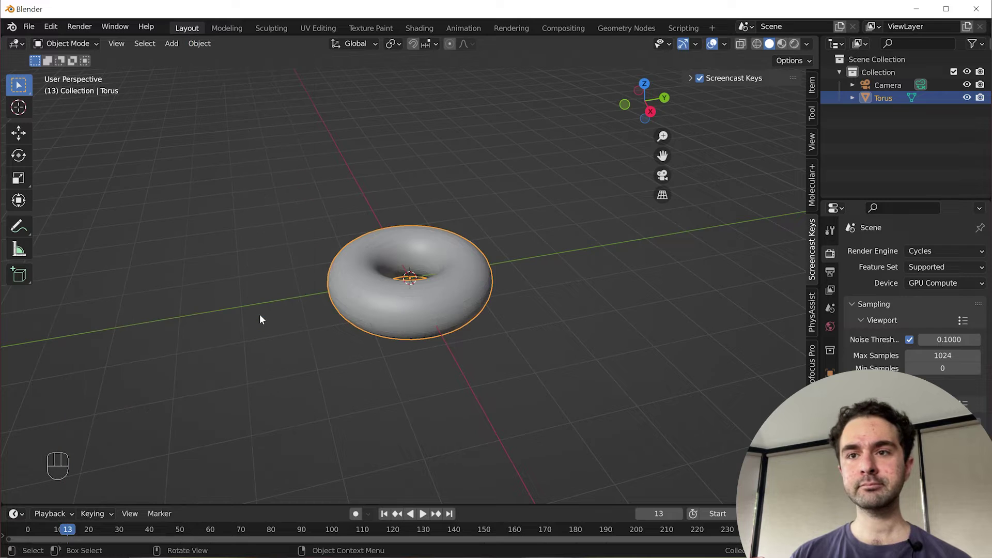
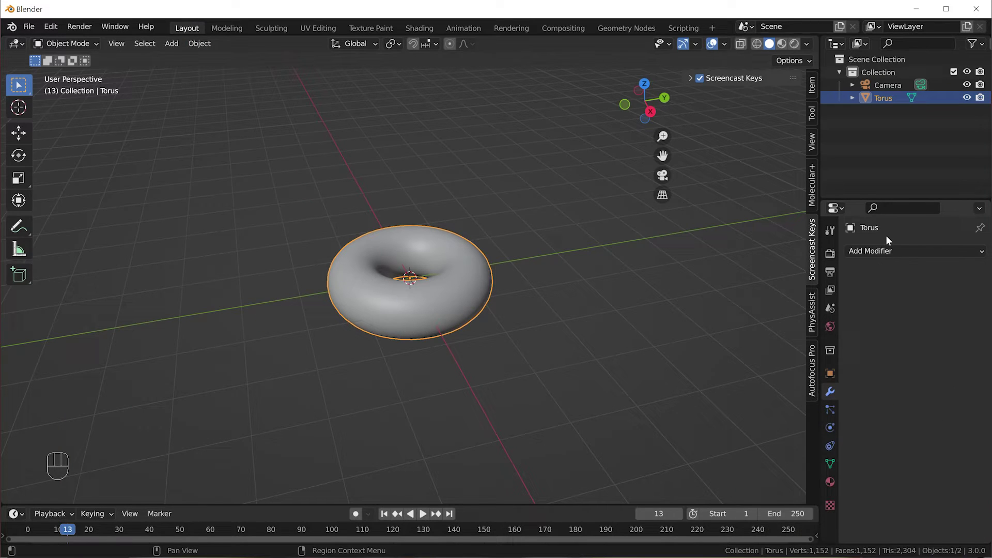
Step: Add a Catmull-Clark Subdivision Surface modifier with viewport level 1 and render level 2
{"action": "left_click_drag", "start_coordinate": [893, 255], "coordinate": [658, 470]}
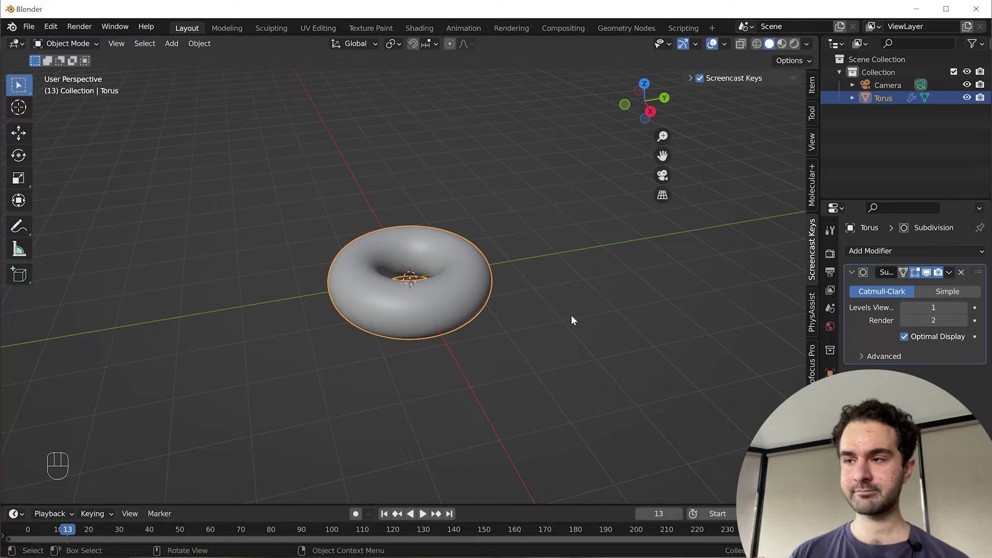
Step: Tilt the torus 45° on X, drive its Z rotation with frame/10, and play back to check the spin
{"action": "key", "text": "r"}
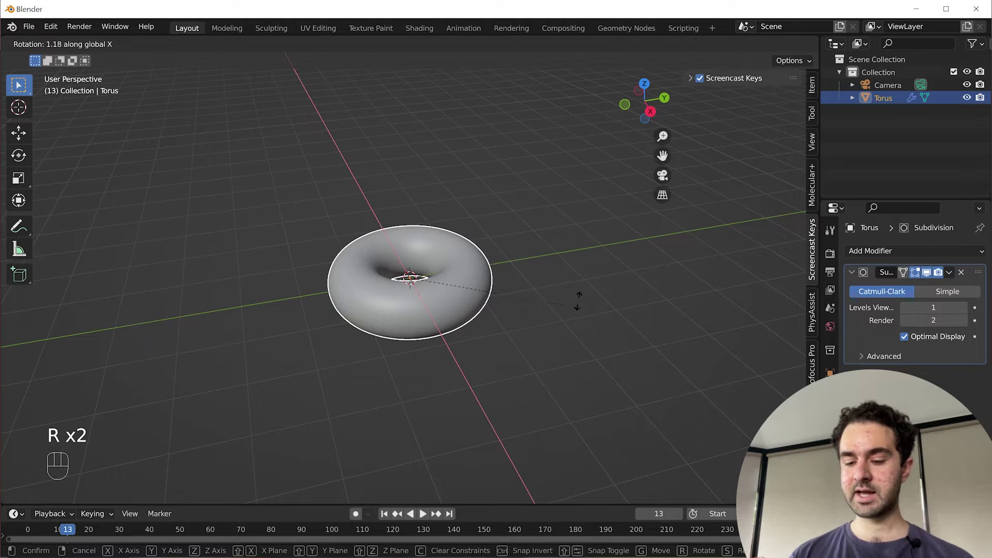
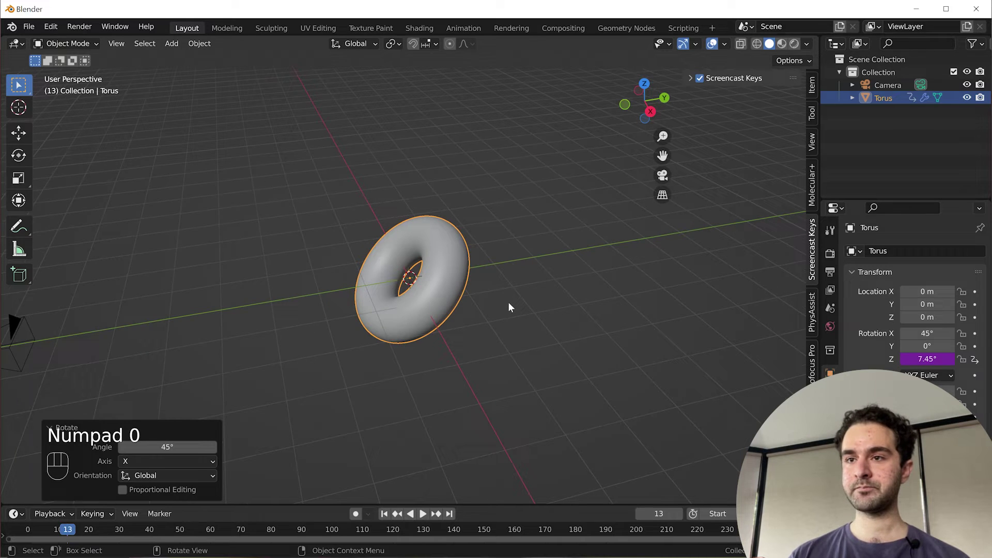
{"action": "key", "text": "space"}
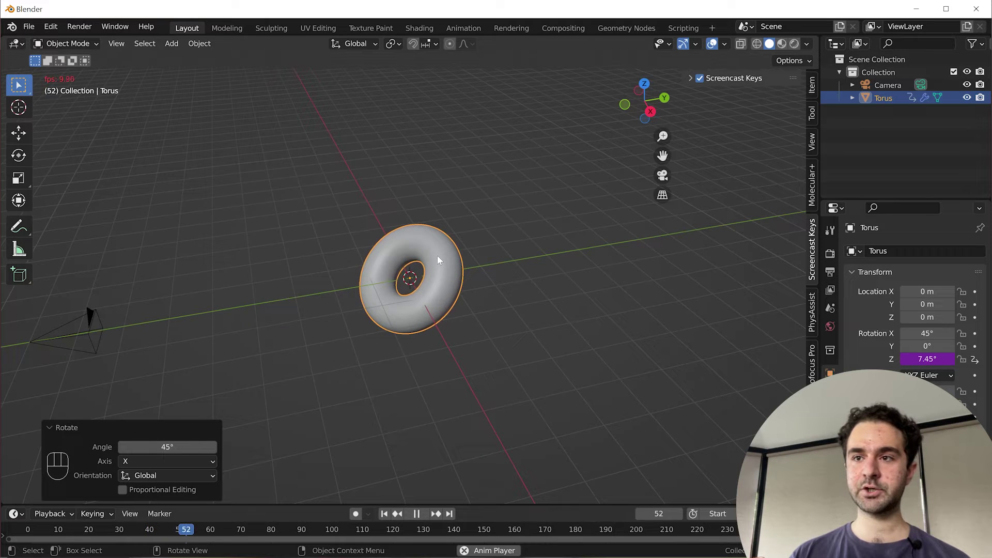
{"action": "key", "text": "space"}
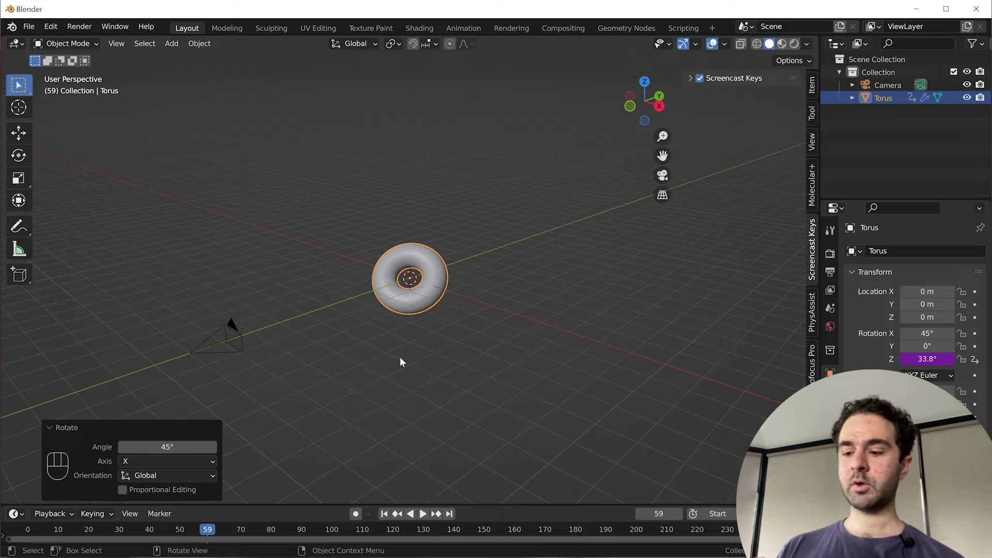
Step: Switch to the camera view and set the world colour to an Environment Texture using the cayley_interior_8k HDRI
{"action": "key", "text": "KP_0"}
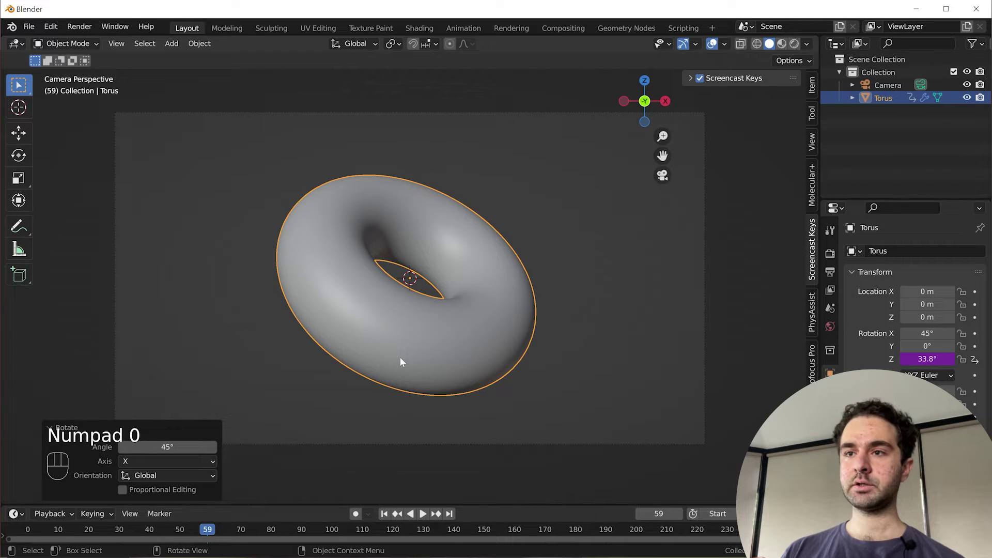
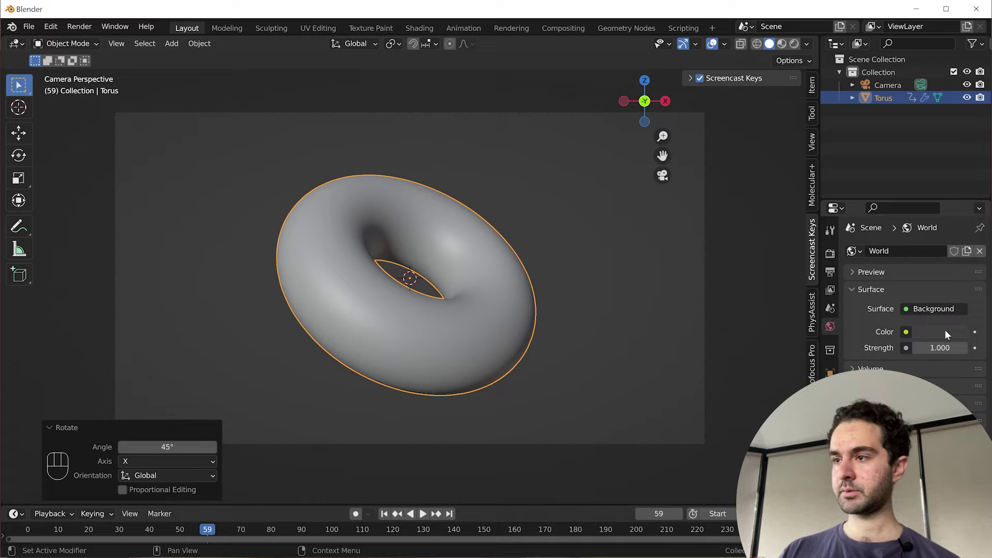
{"action": "left_click_drag", "start_coordinate": [910, 334], "coordinate": [676, 397]}
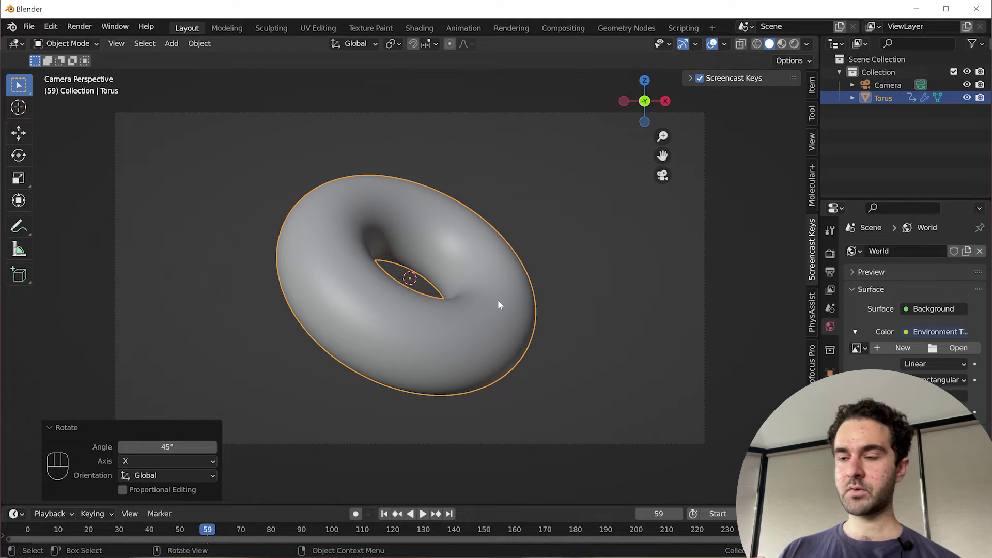
{"action": "left_click_drag", "start_coordinate": [937, 344], "coordinate": [929, 331]}
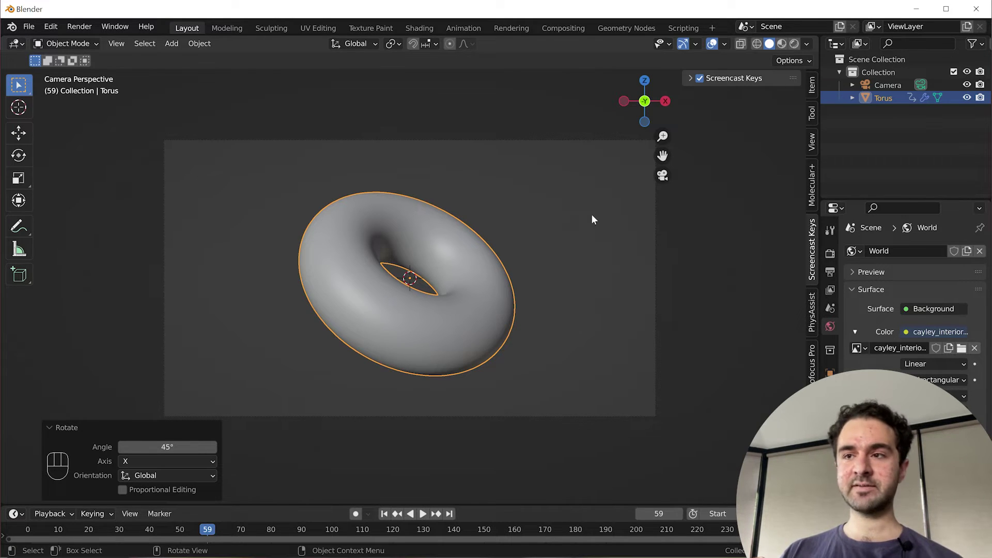
Step: Save the scene as In Tutorial.blend, fit the camera frame to the view and switch to Rendered shading
{"action": "key", "text": "ctrl+s"}
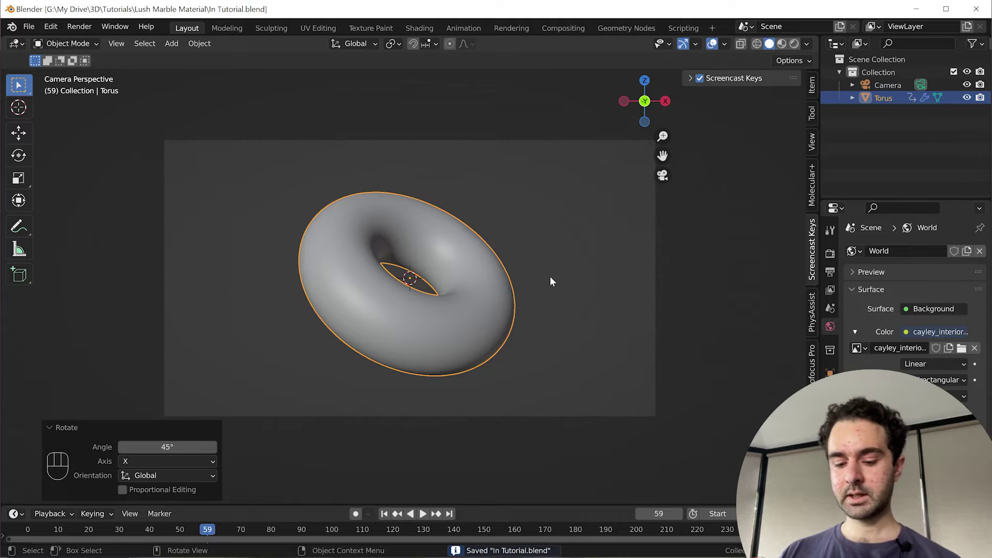
{"action": "key", "text": "ctrl+b"}
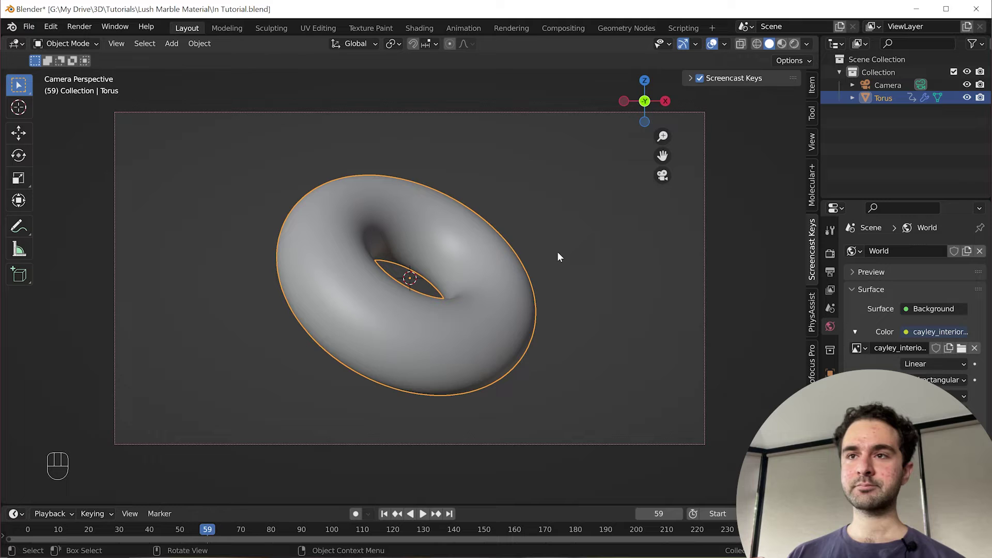
{"action": "key", "text": "z"}
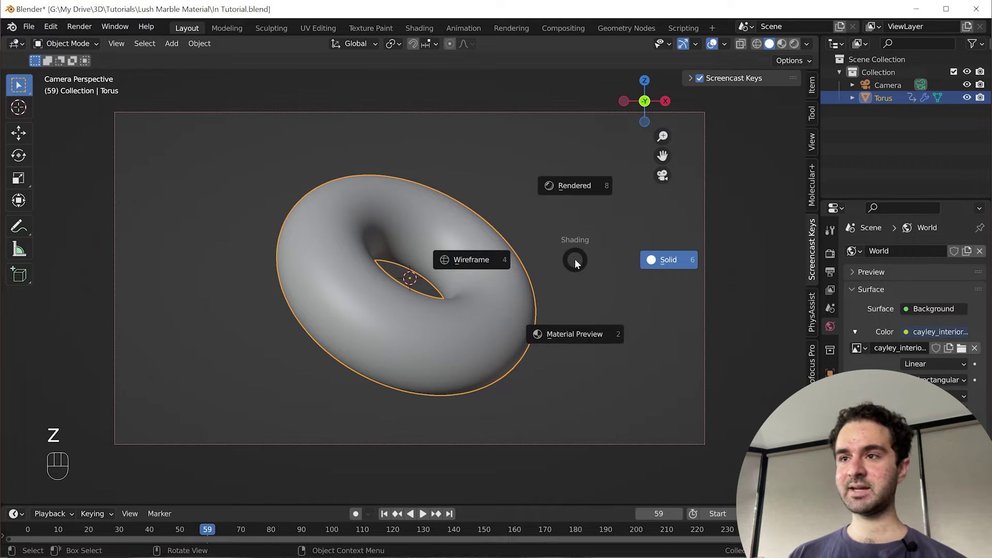